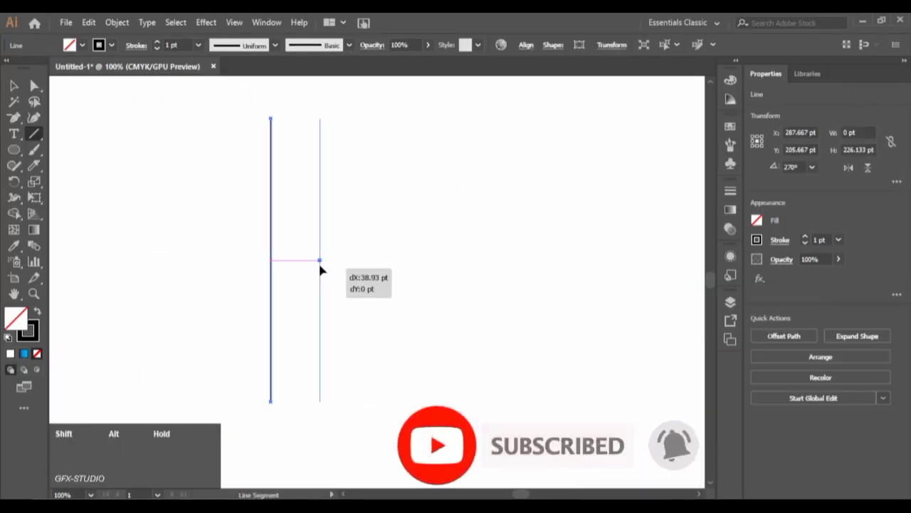
# Repeat the line copies with Ctrl+D to fill out six vertical and seven horizontal grid lines.
pyautogui.press('ctrl+d')
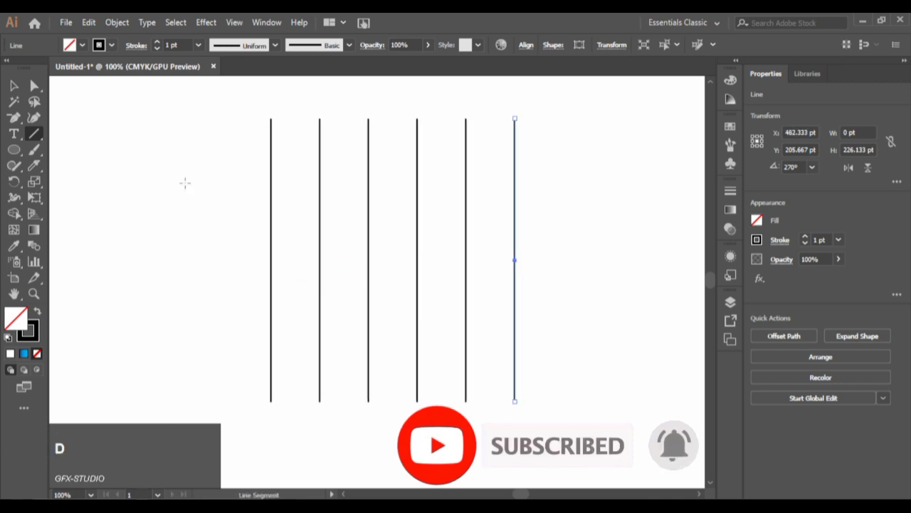
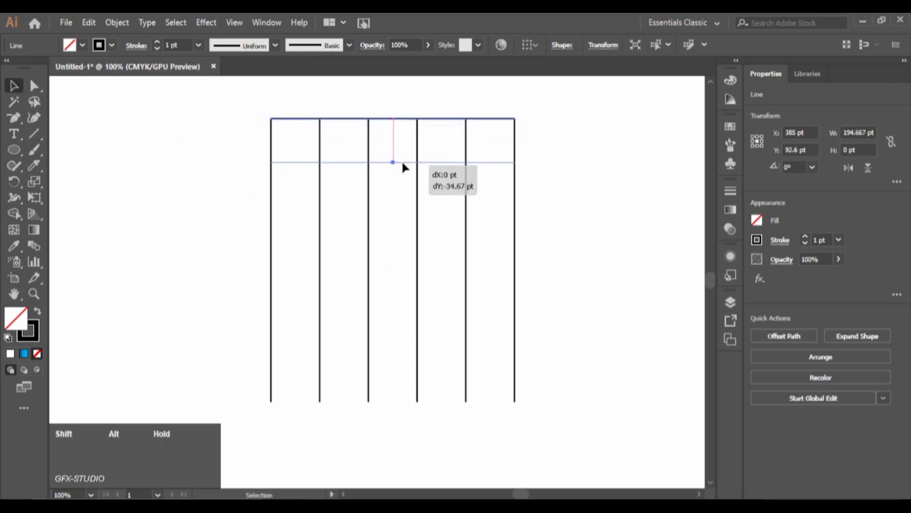
pyautogui.press('ctrl+d')
pyautogui.click(111, 143)
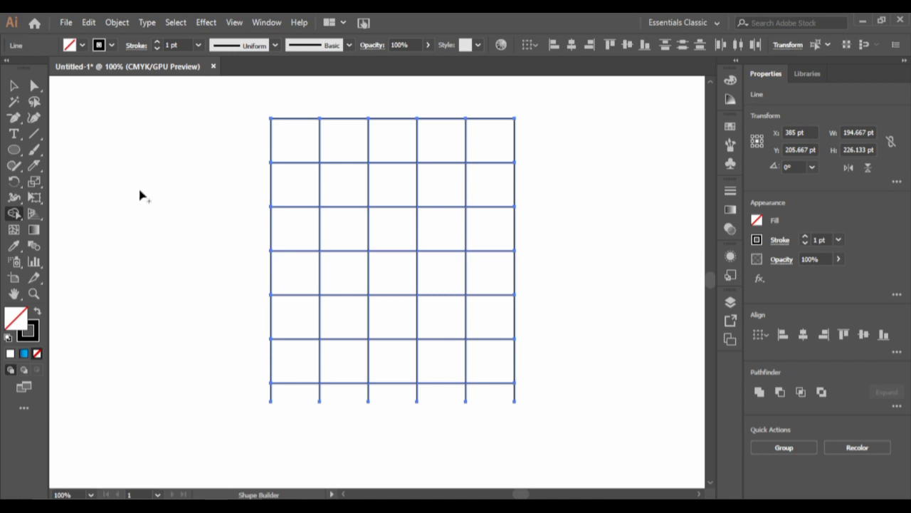
# Trim the bottom line and overhanging stubs, leaving a clean five-by-five grid of cells.
pyautogui.click(249, 366)
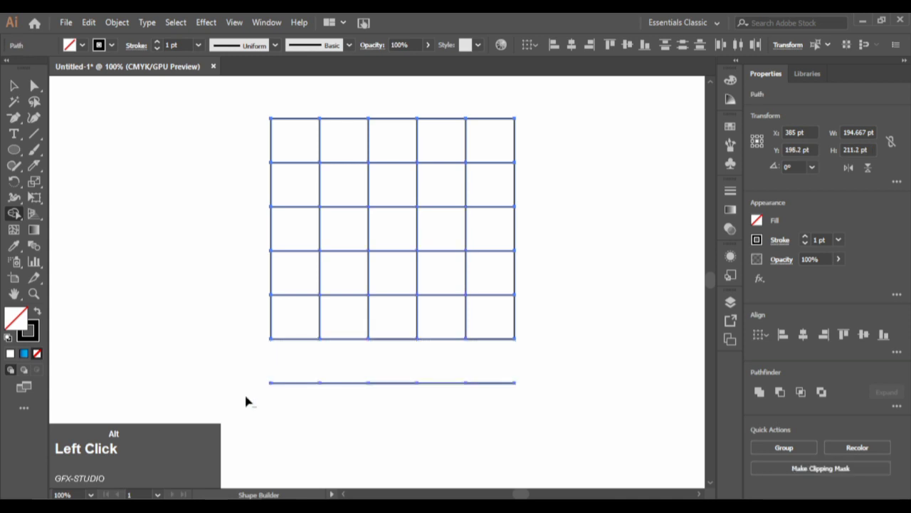
pyautogui.click(357, 389)
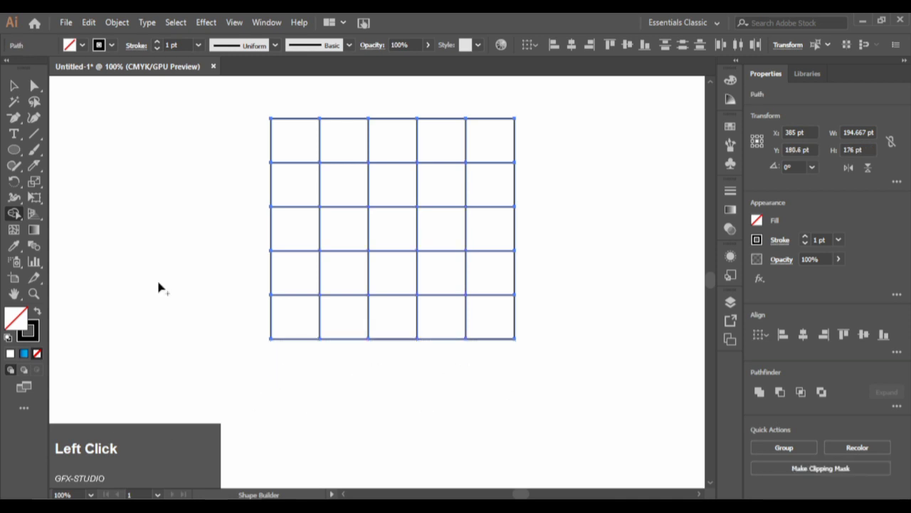
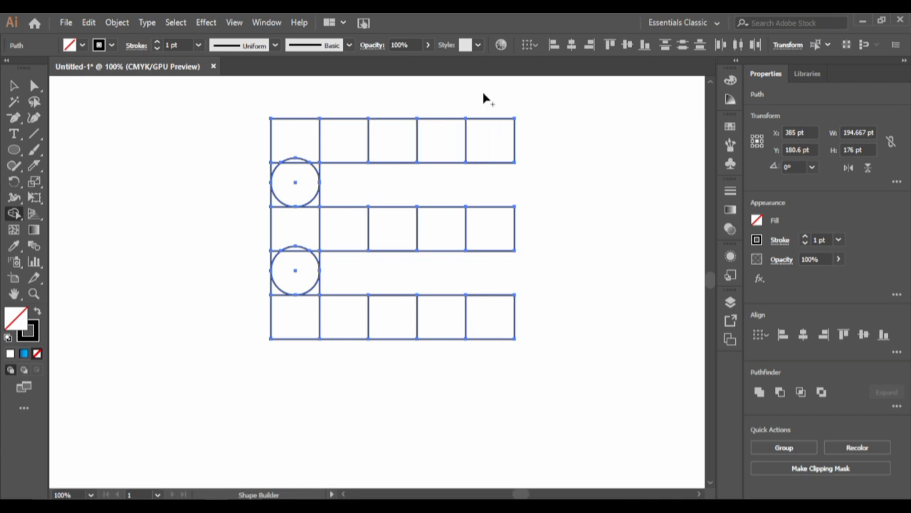
# Merge the top, middle and bottom rows of squares into the three bars of the E.
pyautogui.click(508, 184)
pyautogui.click(543, 154)
pyautogui.click(322, 147)
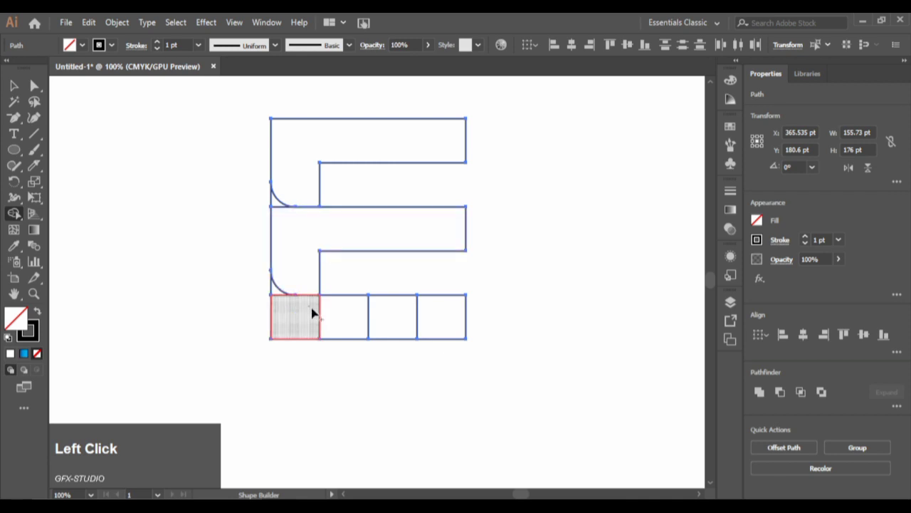
pyautogui.click(285, 296)
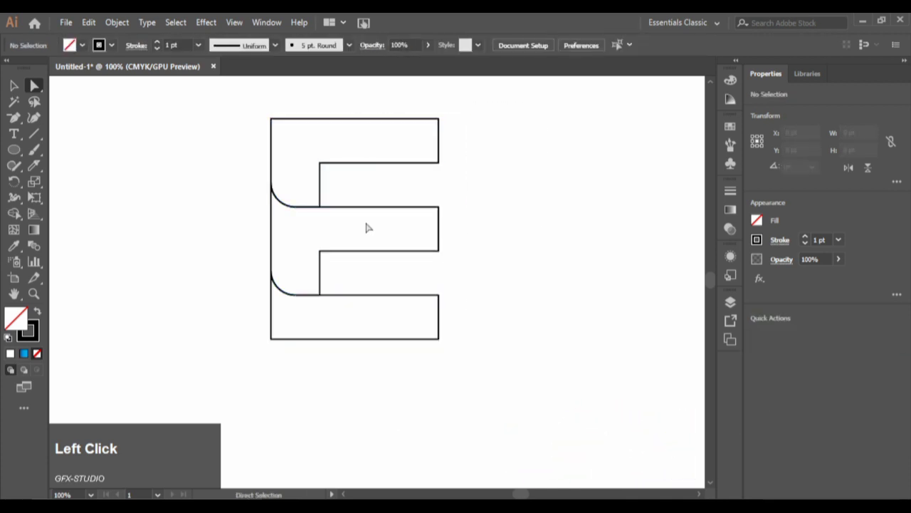
# Round the outer right-end corners of the top and bottom bars with live corner widgets.
pyautogui.scroll(3)
pyautogui.click(63, 106)
pyautogui.click(41, 89)
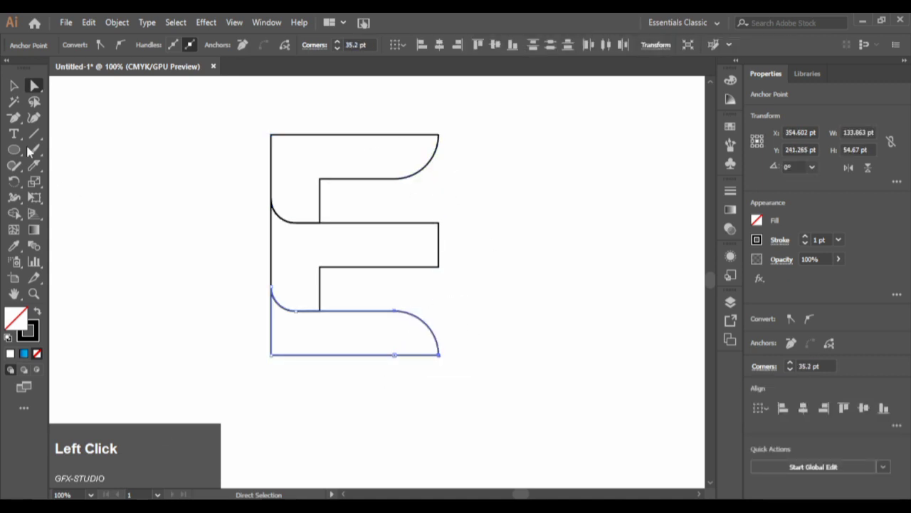
pyautogui.rightClick(15, 115)
pyautogui.click(65, 140)
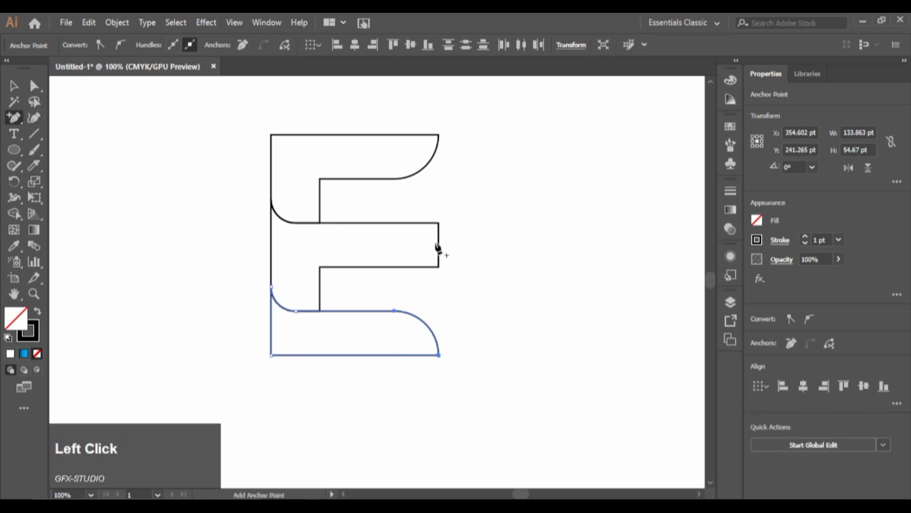
# Select the E's middle bar to round its end and prepare the gradient fill.
pyautogui.click(442, 249)
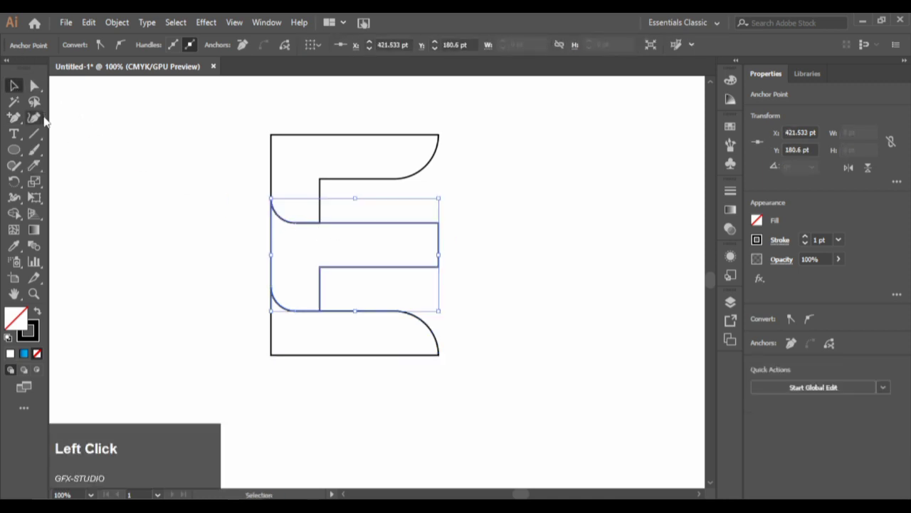
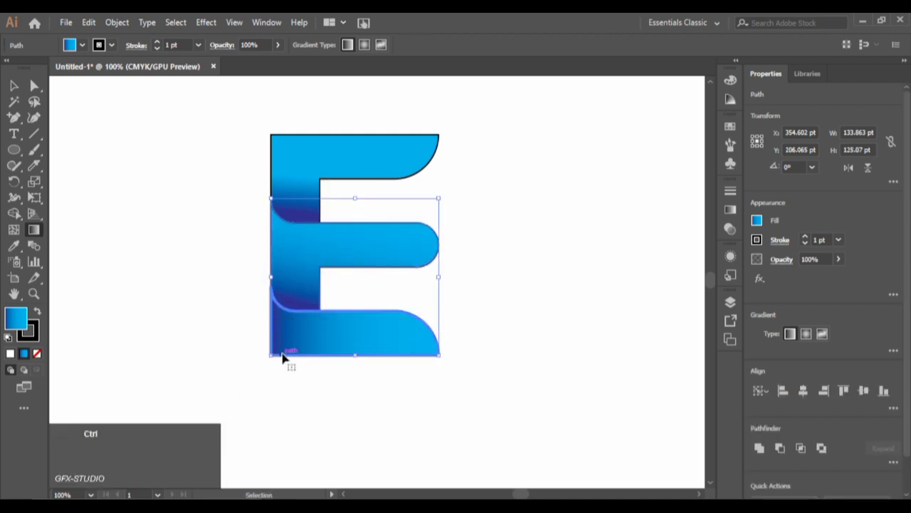
# Redirect the blue gradients on the lower pieces so dark blue shades the curved joints.
pyautogui.click(299, 345)
pyautogui.click(230, 415)
pyautogui.click(312, 341)
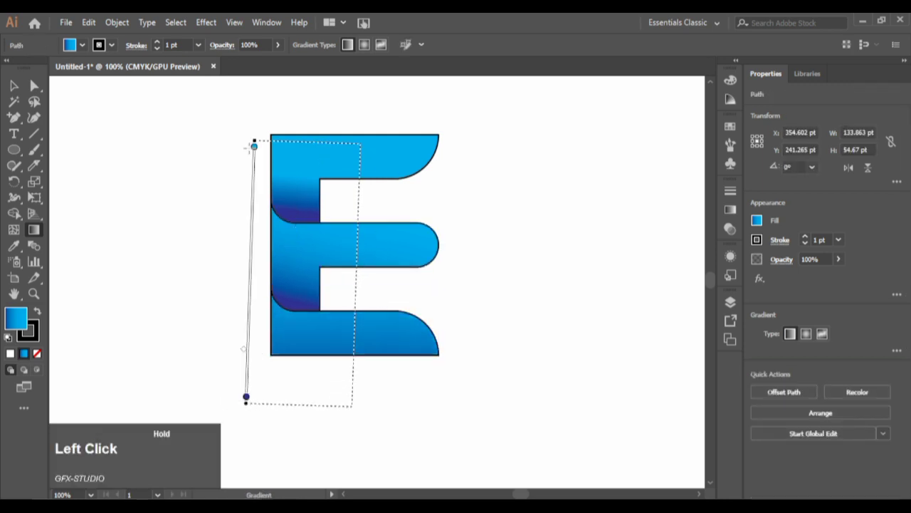
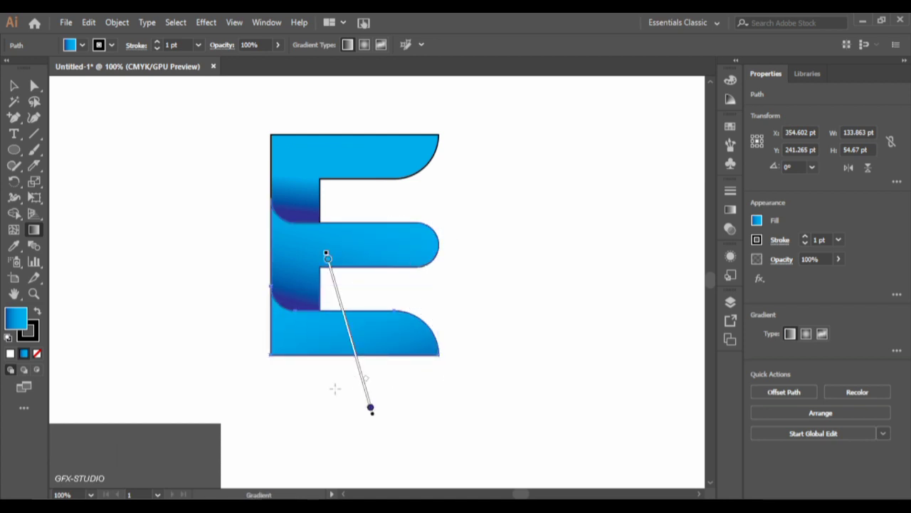
pyautogui.click(348, 374)
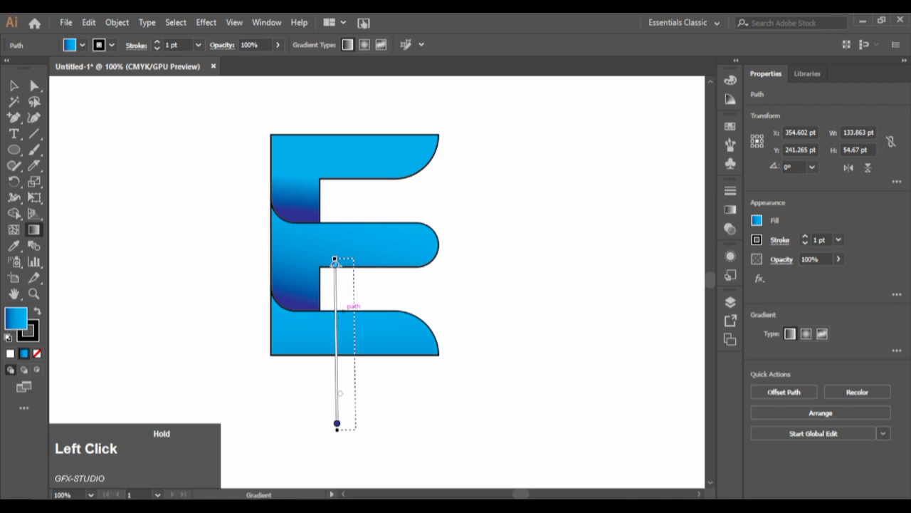